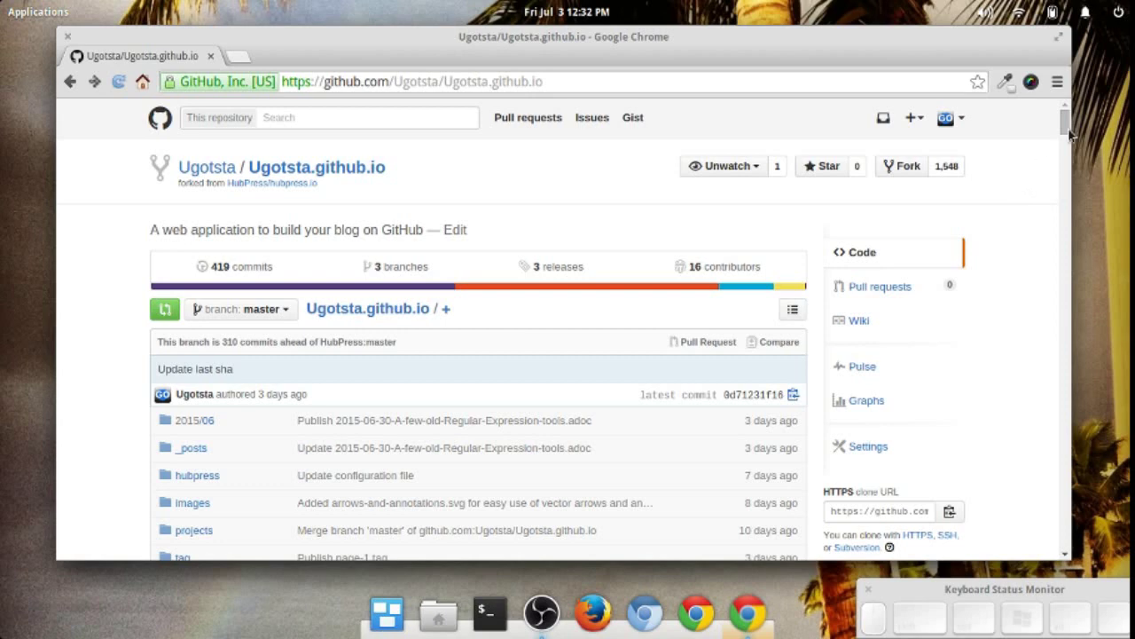
Download the Ugotsta.github.io repository as a ZIP archive via Download ZIP.
{"action": "left_click", "coordinate": [1074, 127]}
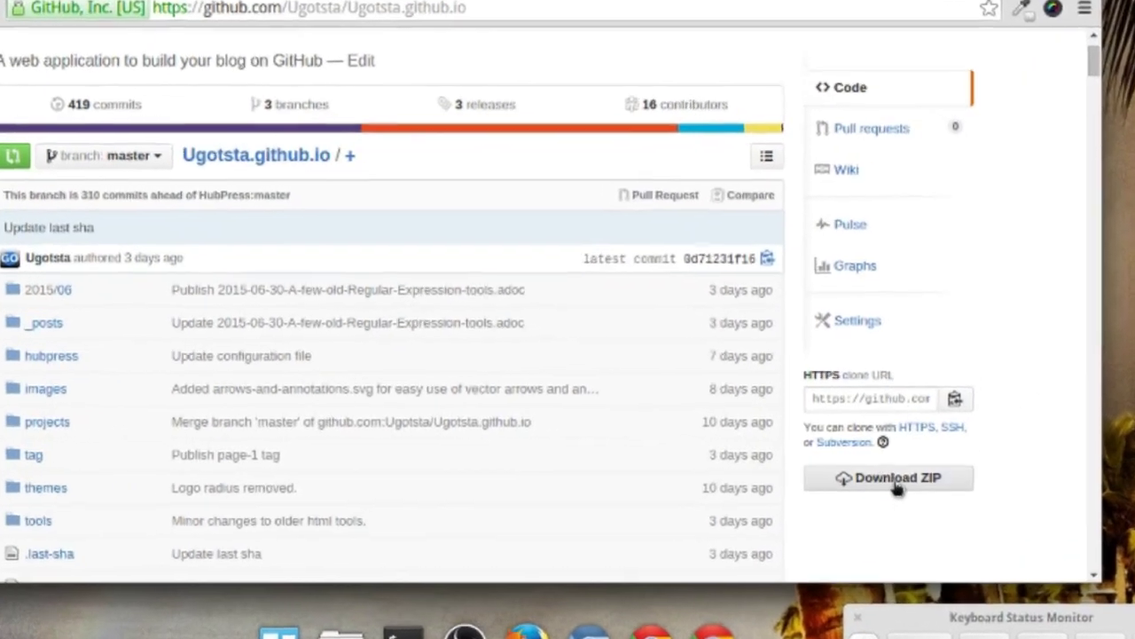
{"action": "left_click", "coordinate": [924, 490]}
{"action": "left_click", "coordinate": [998, 315]}
{"action": "scroll", "scroll_direction": "up", "scroll_amount": 3}
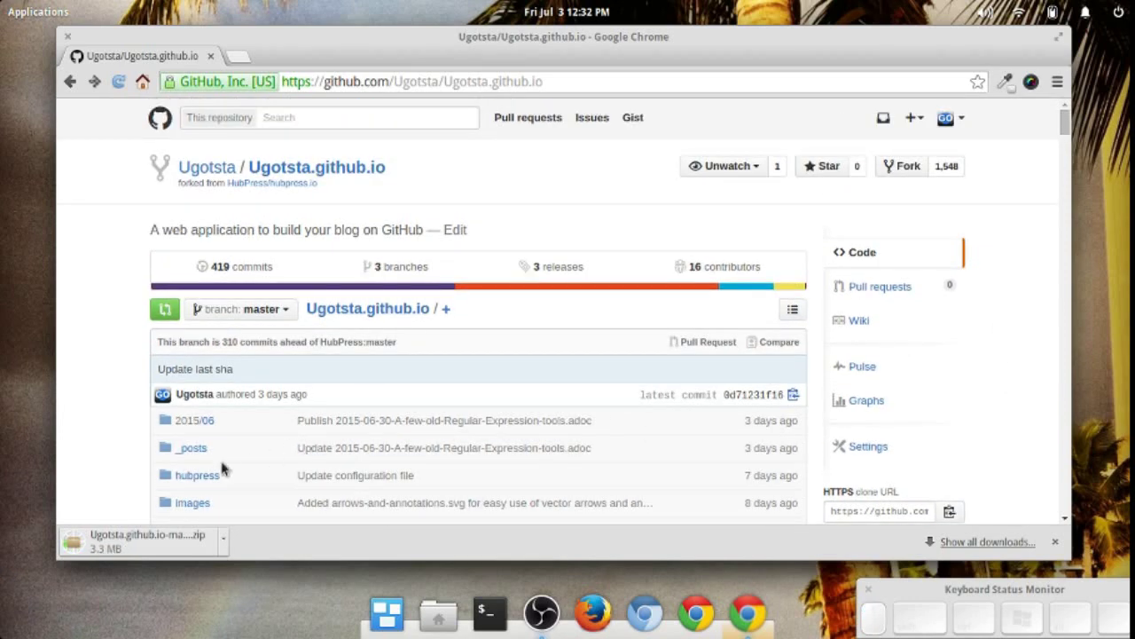
{"action": "scroll", "scroll_direction": "down", "scroll_amount": 3}
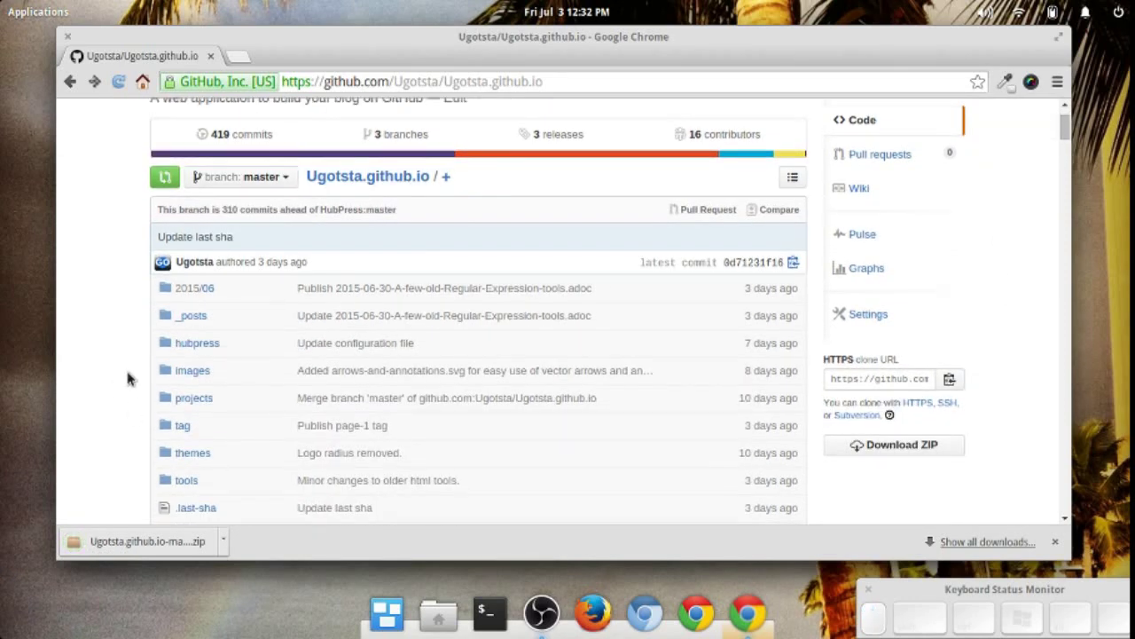
Navigate into images/svg and open the arrows-and-annotations.svg file page.
{"action": "left_click", "coordinate": [185, 375]}
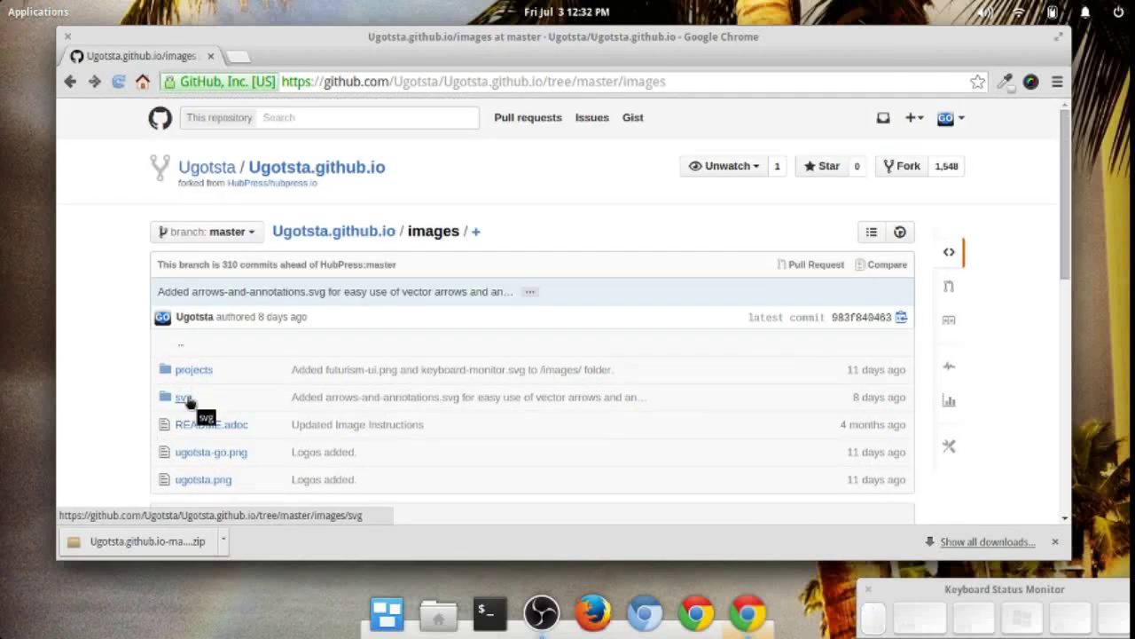
{"action": "left_click", "coordinate": [194, 400]}
{"action": "left_click", "coordinate": [281, 371]}
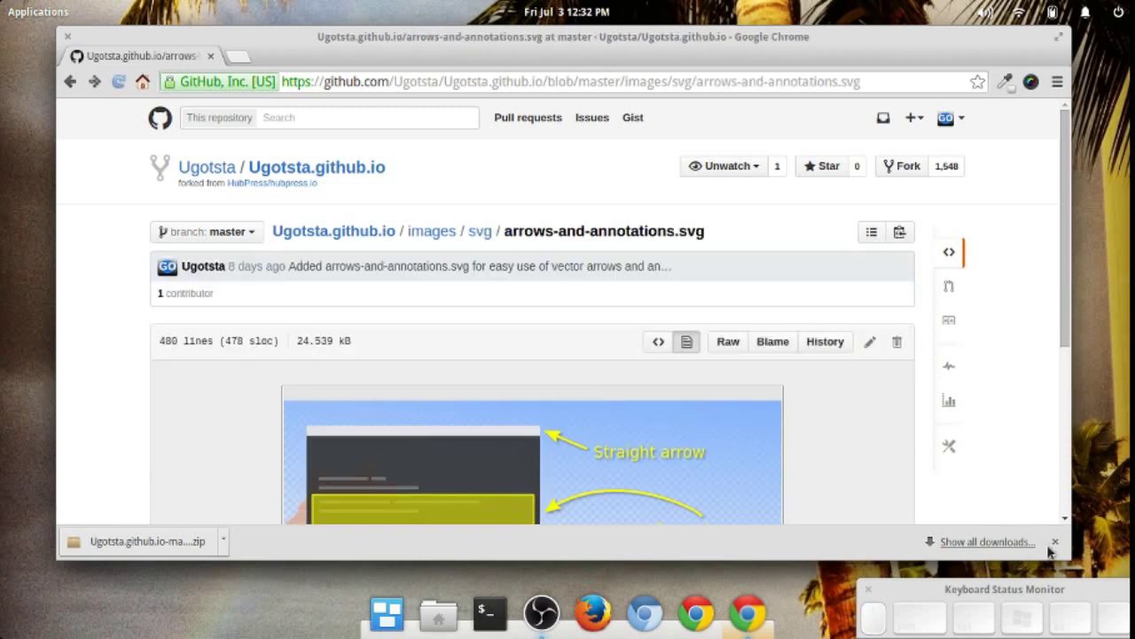
Close the downloads bar and scroll the file page toward the Raw button.
{"action": "left_click", "coordinate": [1049, 552]}
{"action": "left_click", "coordinate": [1007, 412]}
{"action": "left_click_drag", "start_coordinate": [1071, 316], "coordinate": [987, 396]}
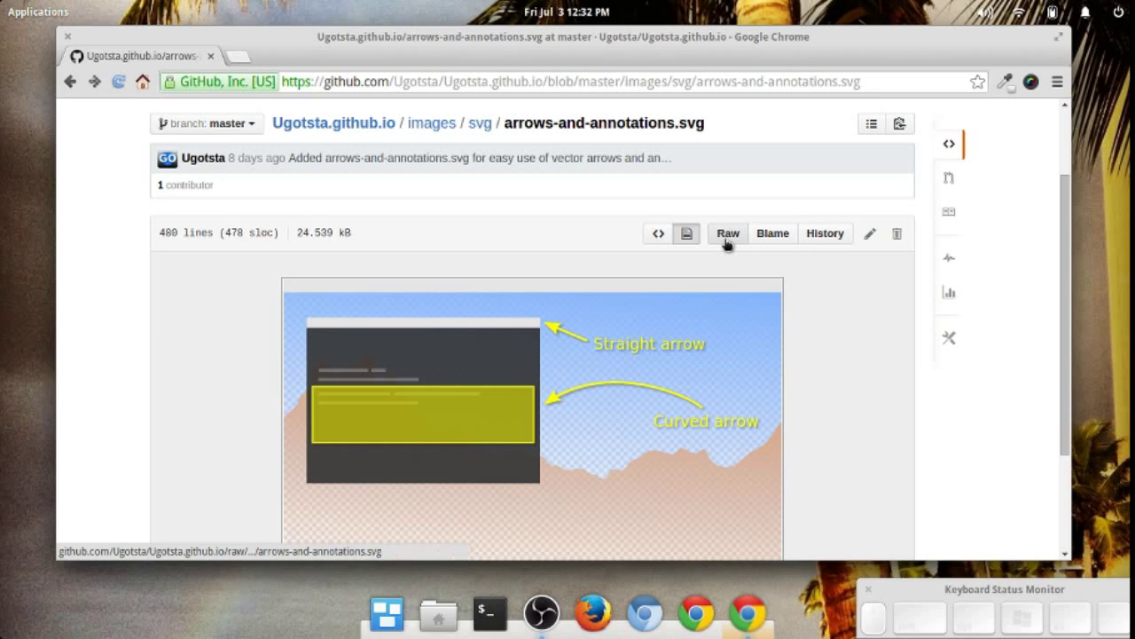
View the raw SVG source and save arrows-and-annotations.svg to disk with Save as.
{"action": "left_click", "coordinate": [732, 240]}
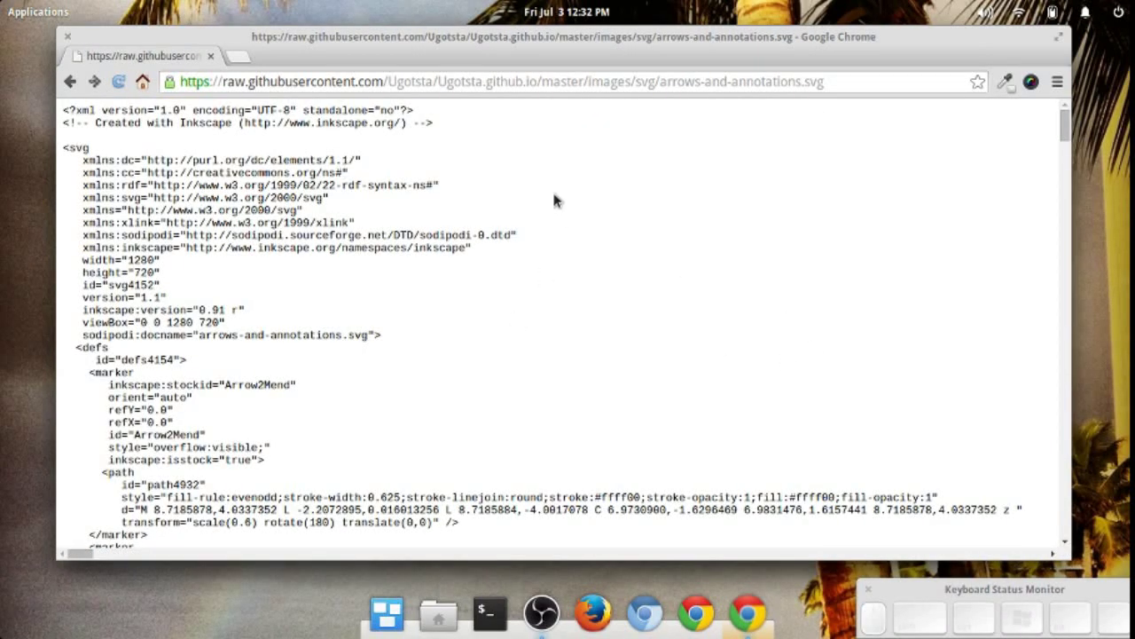
{"action": "left_click", "coordinate": [549, 175]}
{"action": "left_click", "coordinate": [609, 257]}
{"action": "left_click", "coordinate": [800, 559]}
{"action": "left_click", "coordinate": [680, 307]}
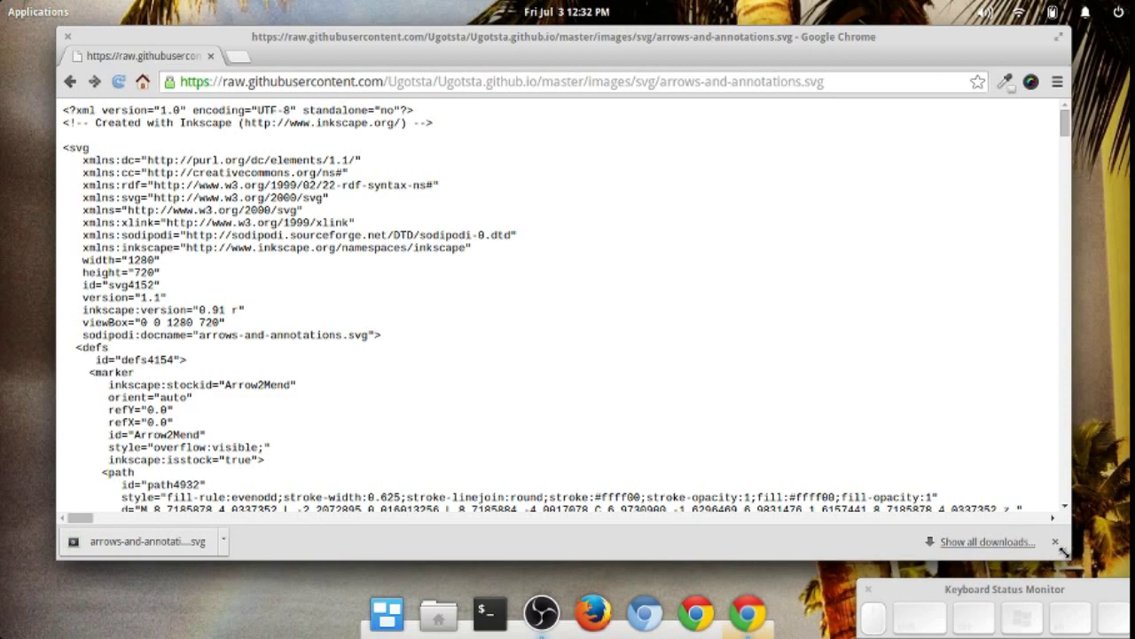
Dismiss Chrome's finished downloads bar and scroll back to the top.
{"action": "left_click", "coordinate": [1070, 552]}
{"action": "left_click_drag", "start_coordinate": [1056, 549], "coordinate": [915, 447]}
{"action": "scroll", "scroll_direction": "up", "scroll_amount": 3}
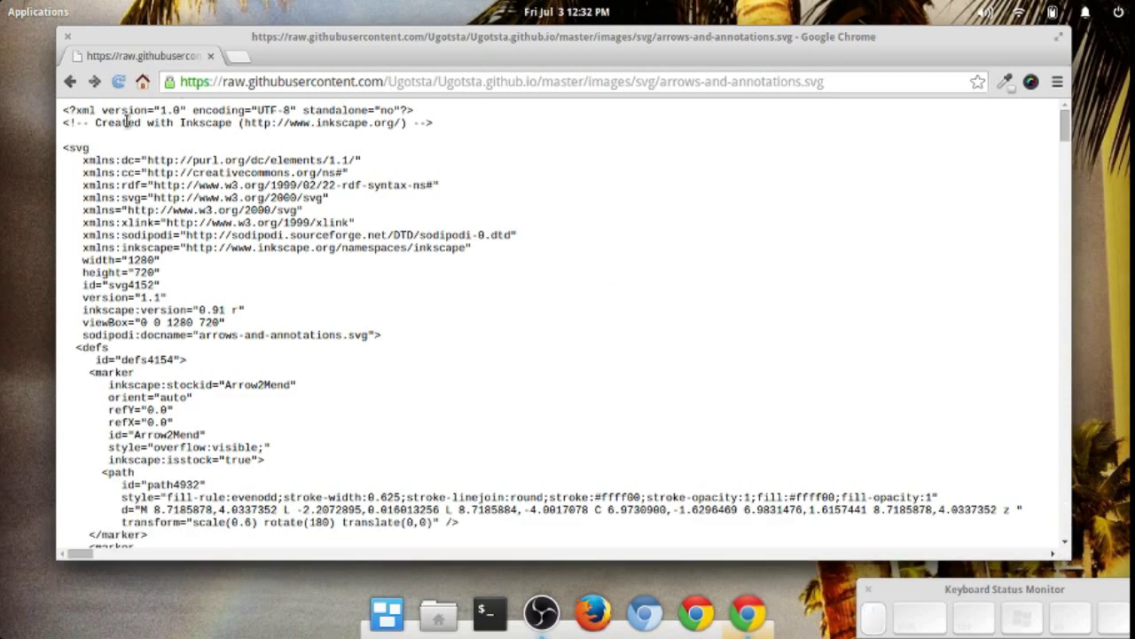
Go back to the file page, then load gist.github.com from the address bar.
{"action": "left_click", "coordinate": [74, 79]}
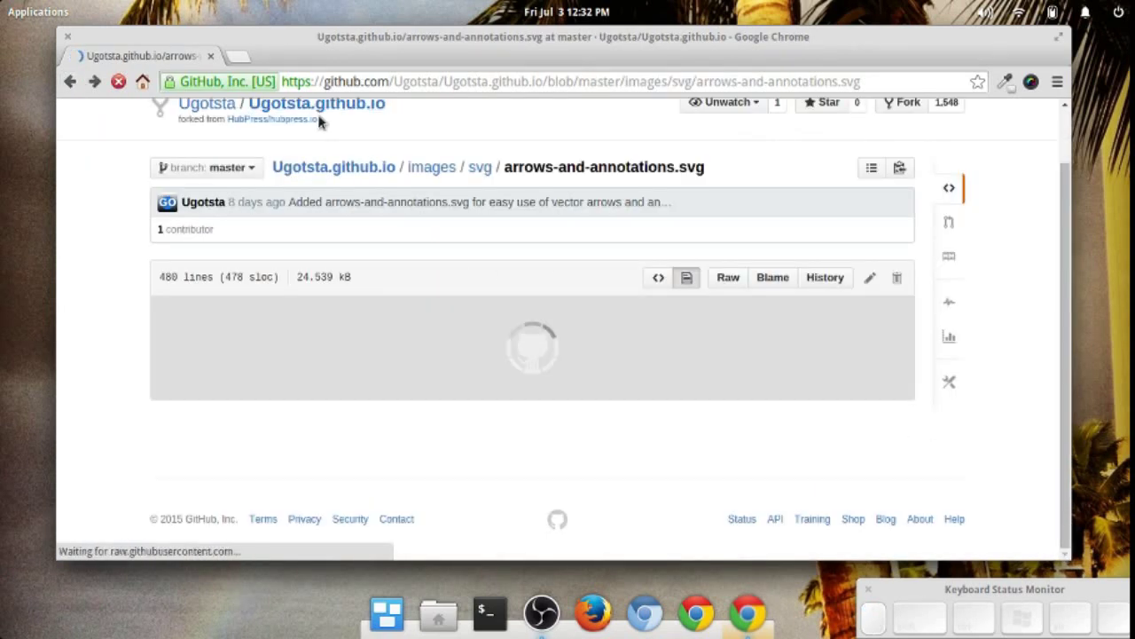
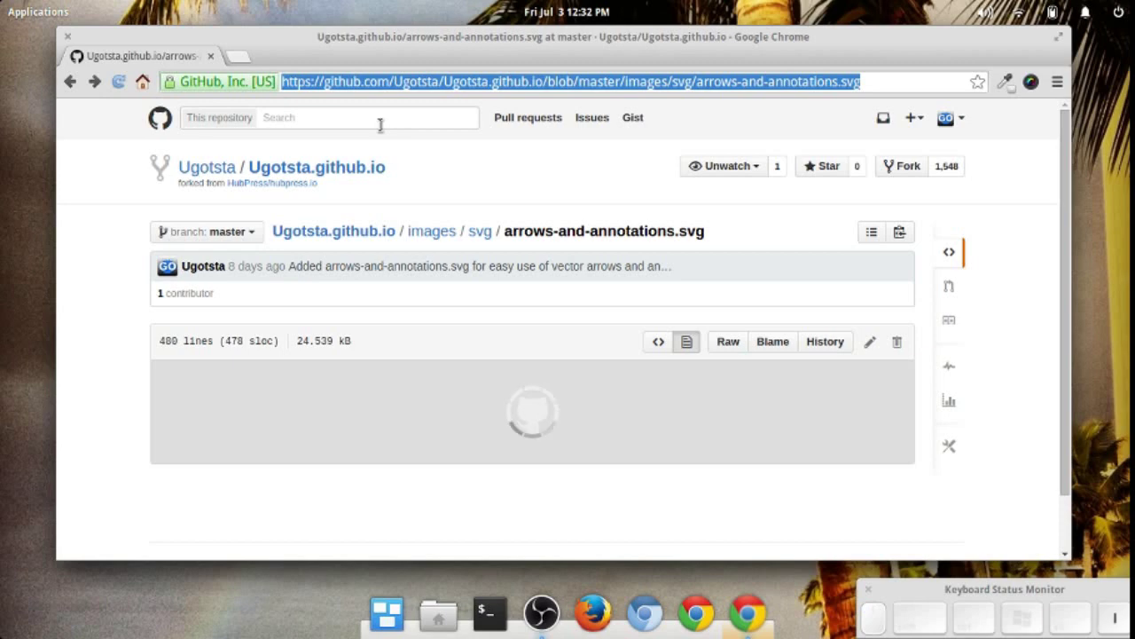
{"action": "key", "text": "Return"}
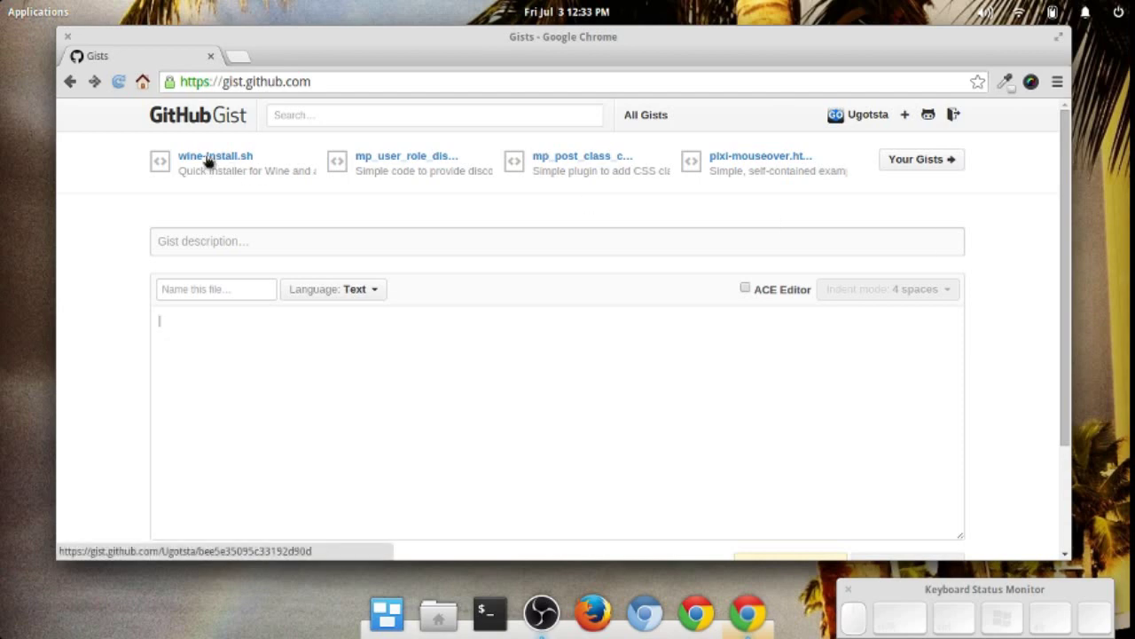
Open the wine-install.sh gist and bring up its raw script text.
{"action": "left_click", "coordinate": [206, 164]}
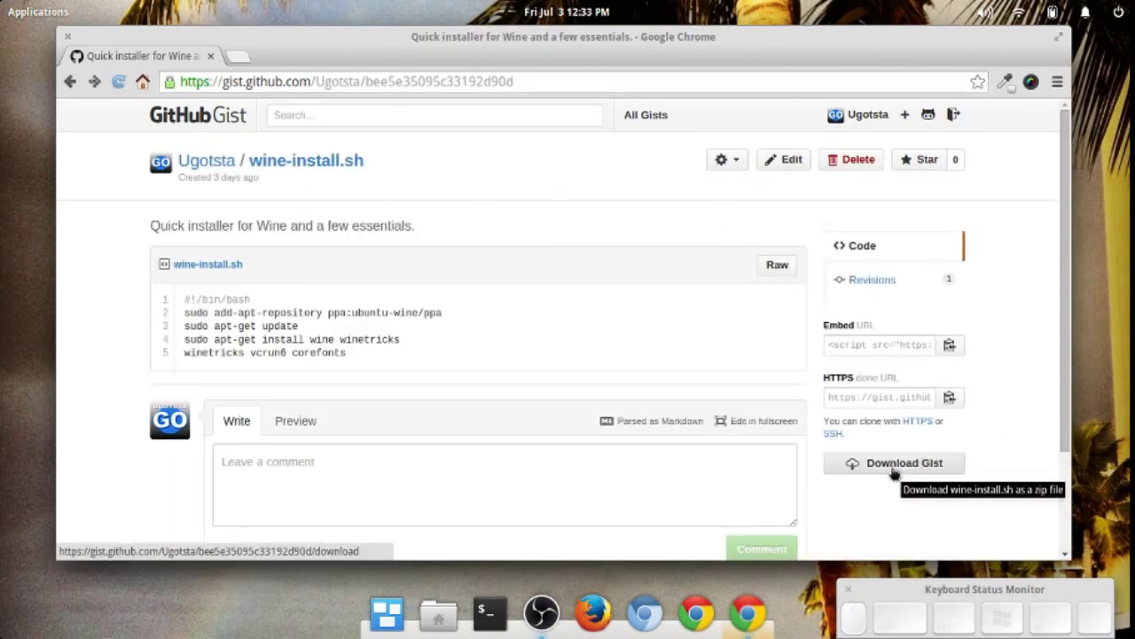
{"action": "left_click", "coordinate": [1014, 367]}
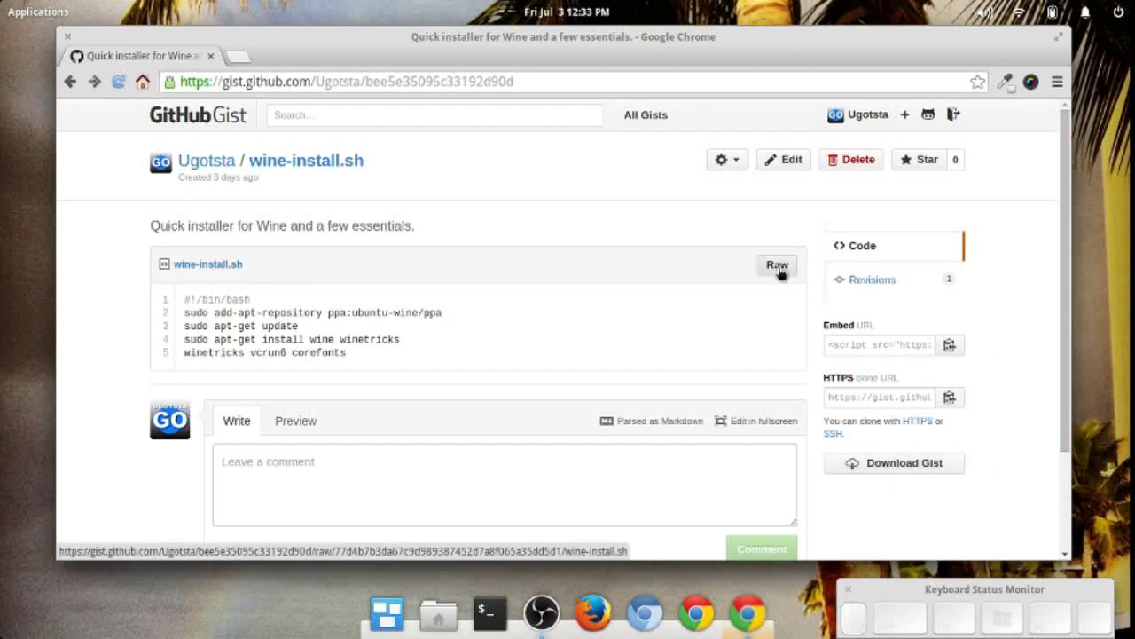
{"action": "left_click", "coordinate": [785, 272]}
Save the raw wine-install.sh script into Documents via Save as, then return to the gist page.
{"action": "right_click", "coordinate": [408, 168]}
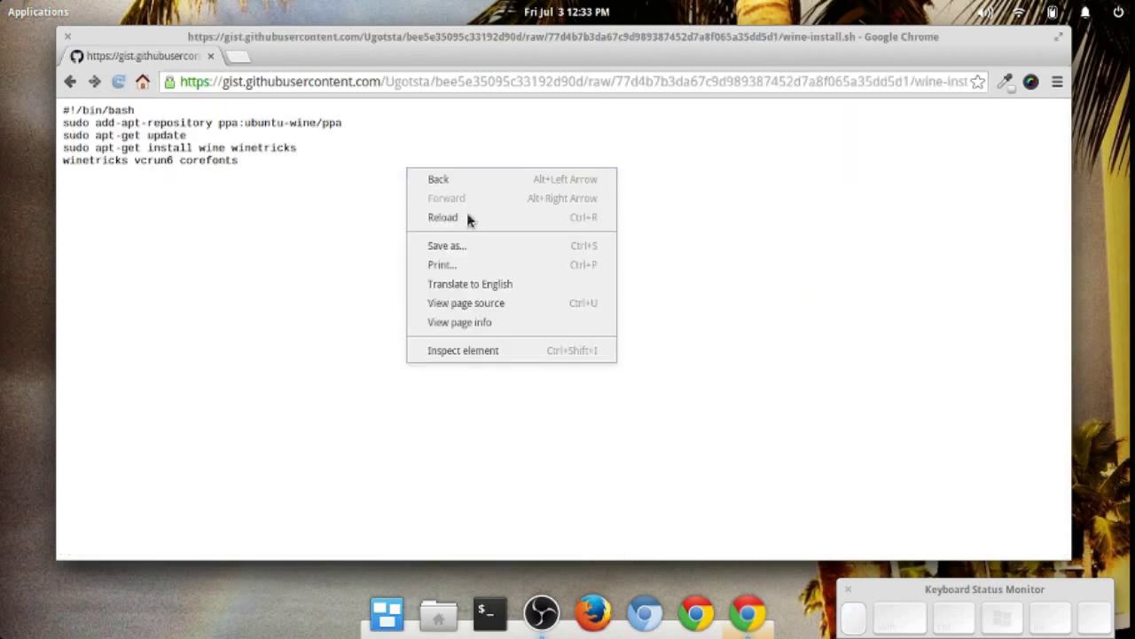
{"action": "left_click", "coordinate": [478, 248]}
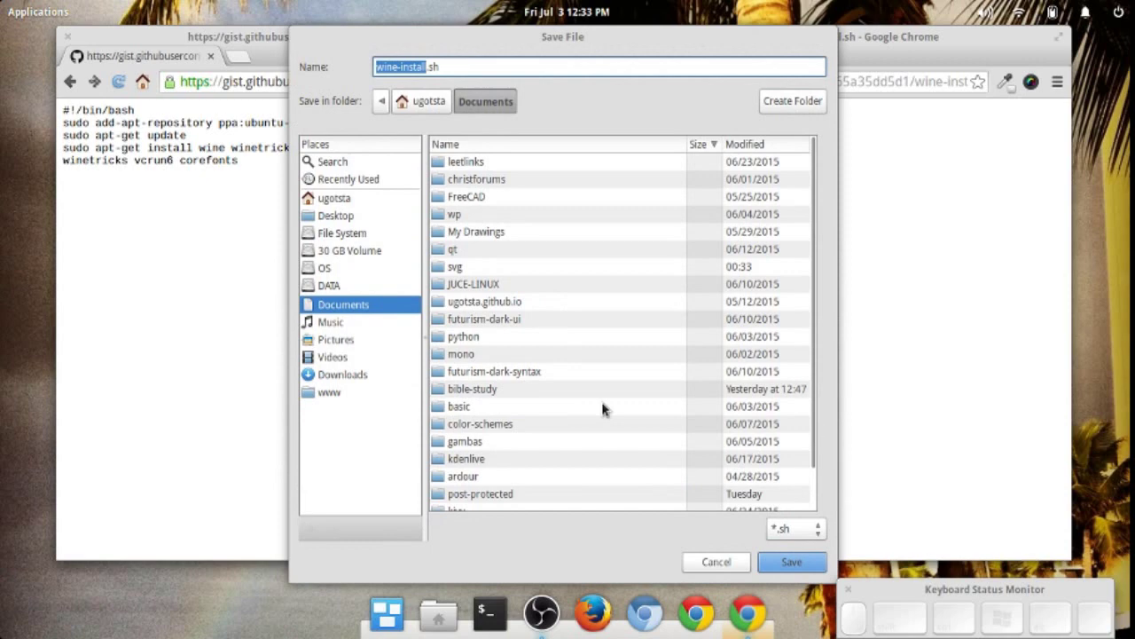
{"action": "left_click", "coordinate": [788, 565]}
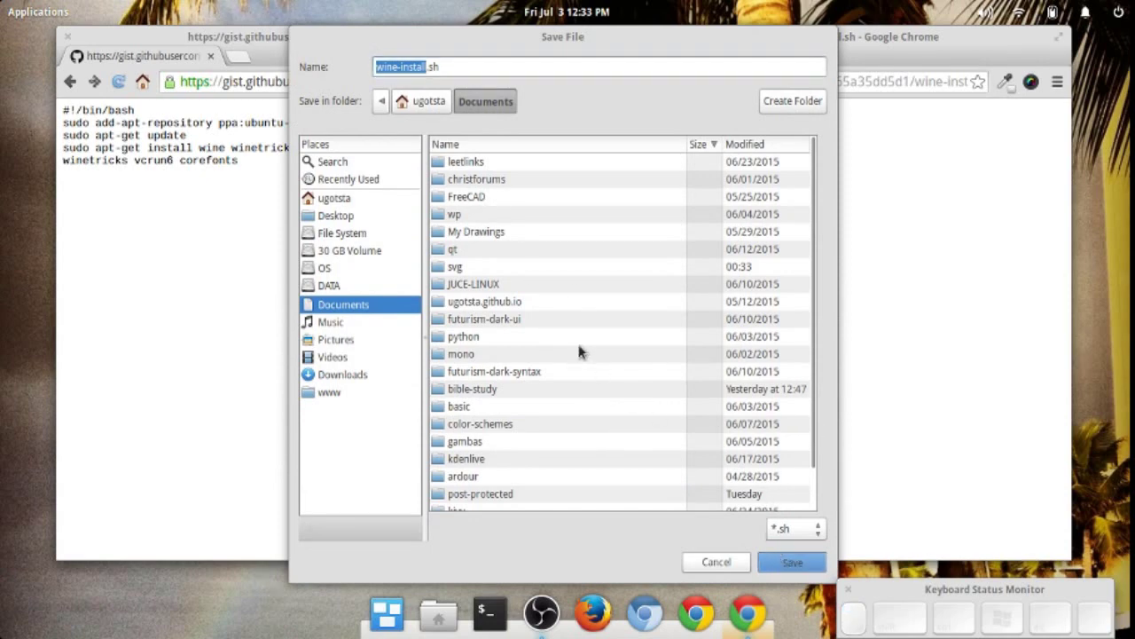
{"action": "left_click", "coordinate": [402, 257]}
{"action": "left_click", "coordinate": [70, 86]}
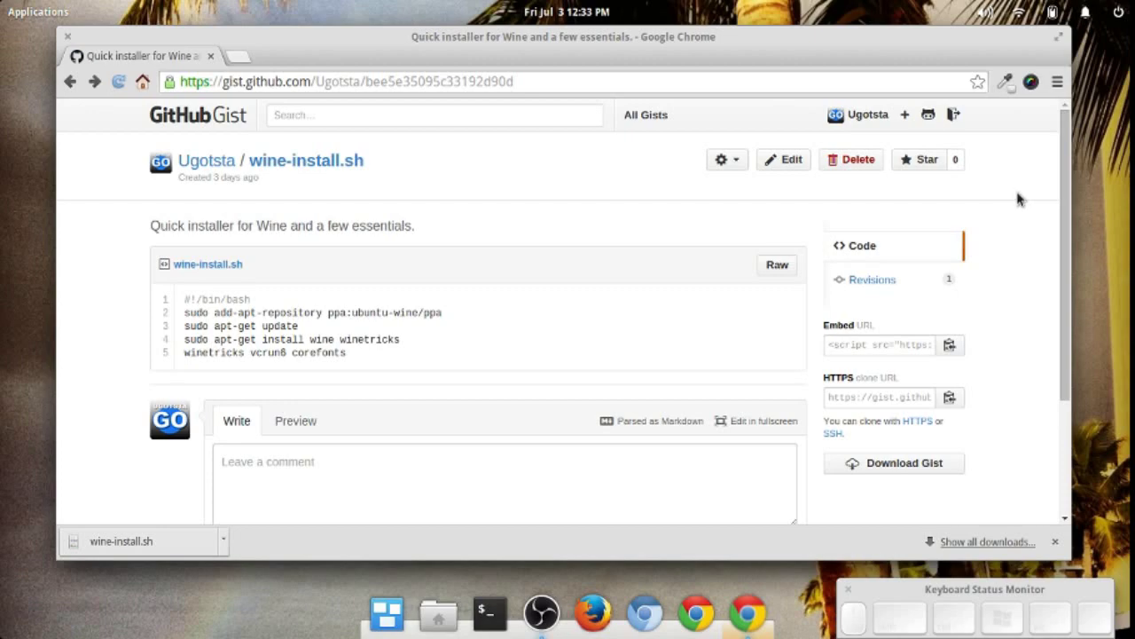